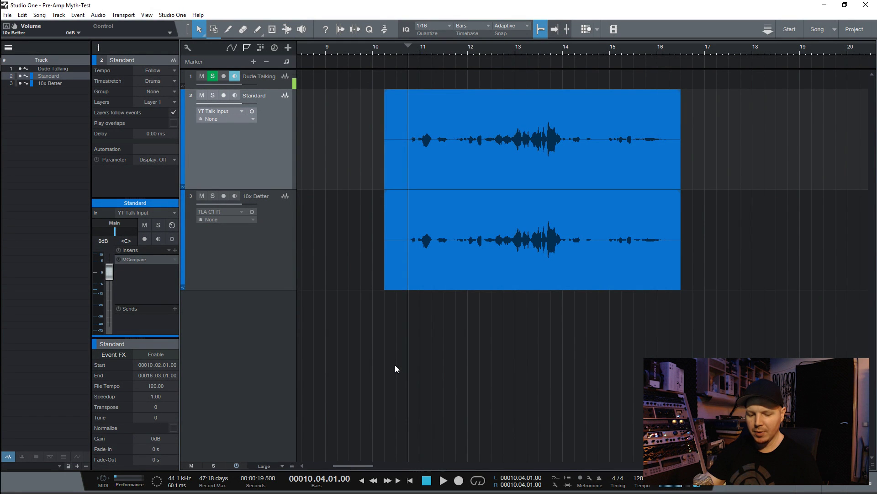
Select both vocal take events and raise their waveform zoom so the peaks show taller, then deselect.
{"action": "key", "text": "F9"}
{"action": "key", "text": "F3"}
{"action": "key", "text": "space"}
{"action": "key", "text": "F3"}
{"action": "left_click", "coordinate": [341, 261]}
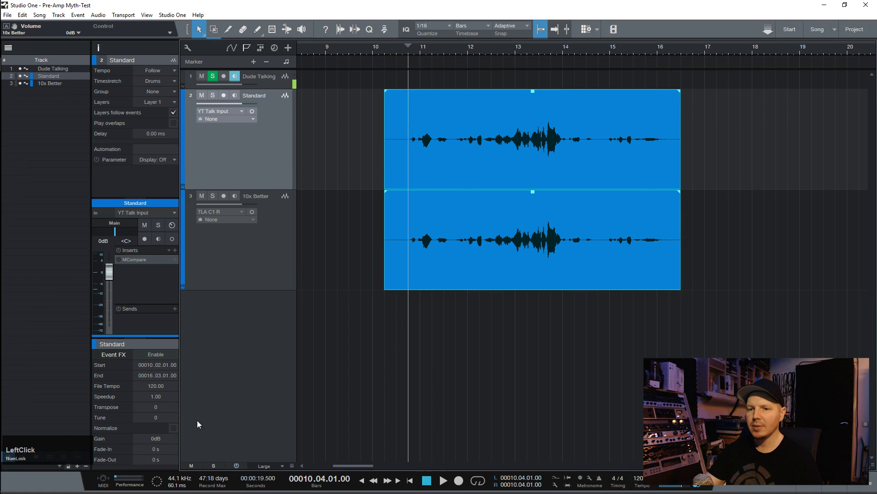
{"action": "scroll", "scroll_direction": "up", "scroll_amount": 3}
{"action": "scroll", "scroll_direction": "up", "scroll_amount": 3}
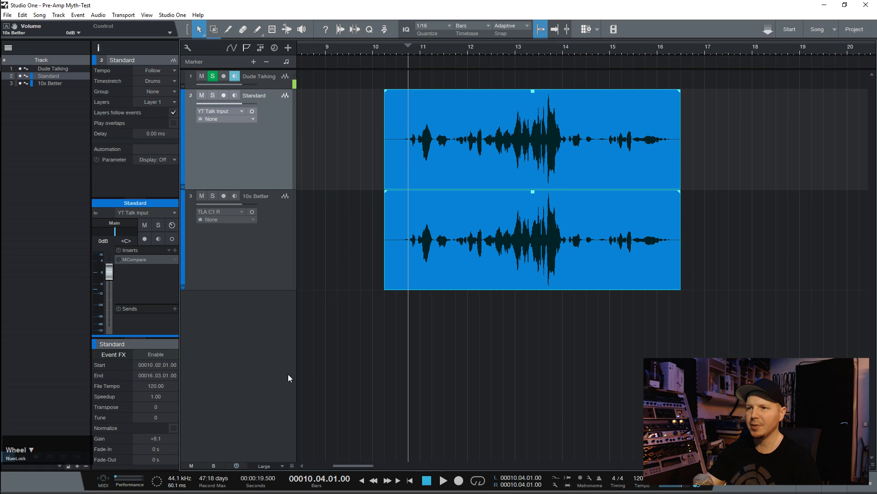
{"action": "left_click", "coordinate": [343, 242]}
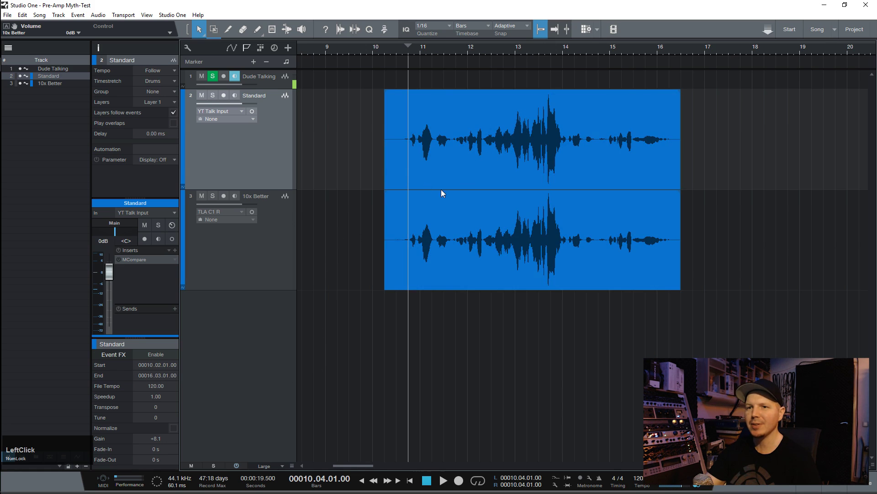
Show the console (F3) and solo the 10x Better channel against the muted Standard channel.
{"action": "key", "text": "F3"}
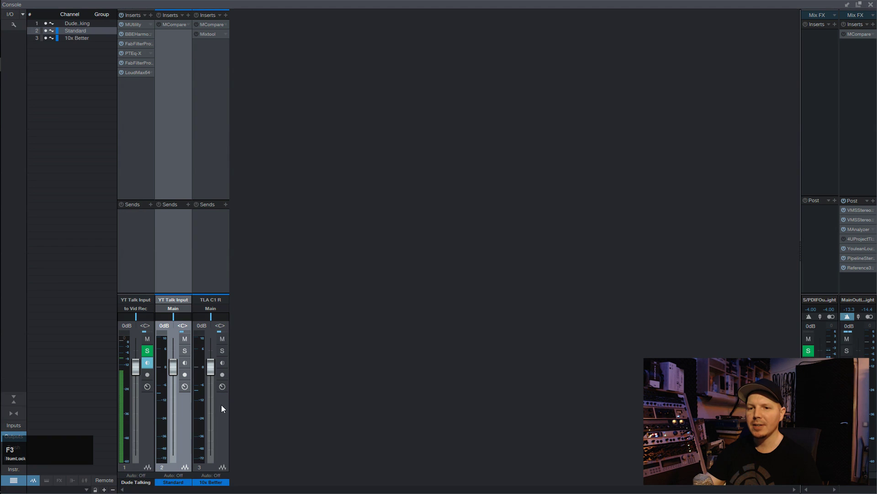
{"action": "left_click", "coordinate": [191, 355]}
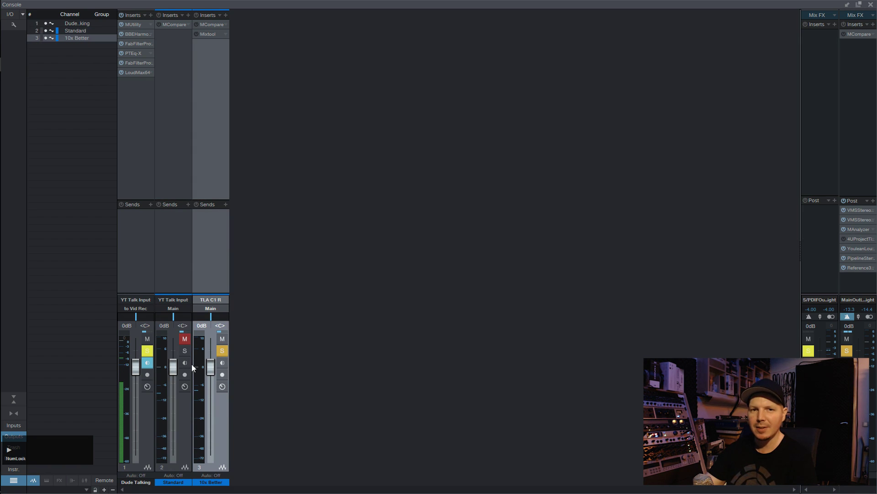
Show the MCompare insert on the Standard channel, set to generate Source 1.
{"action": "left_click", "coordinate": [225, 354]}
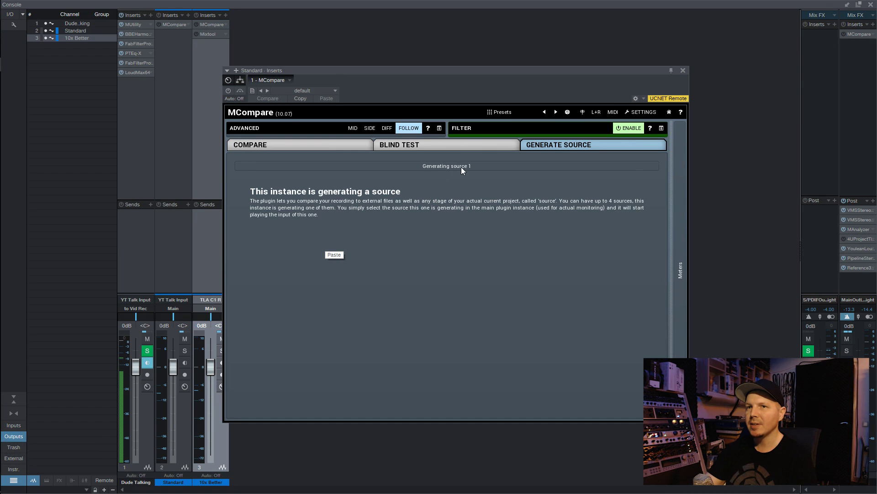
Close MCompare and set the 10x Better channel fader to -0.3 dB, auditioning the change.
{"action": "left_click", "coordinate": [211, 27]}
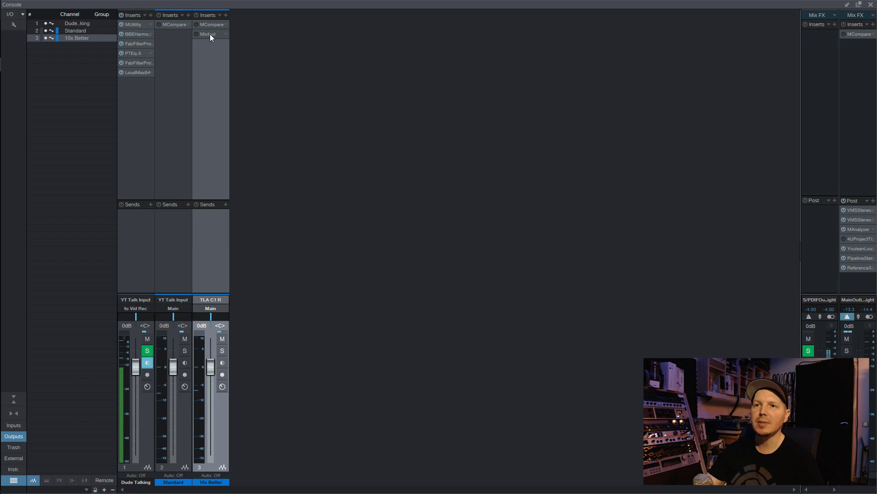
{"action": "left_click", "coordinate": [212, 37]}
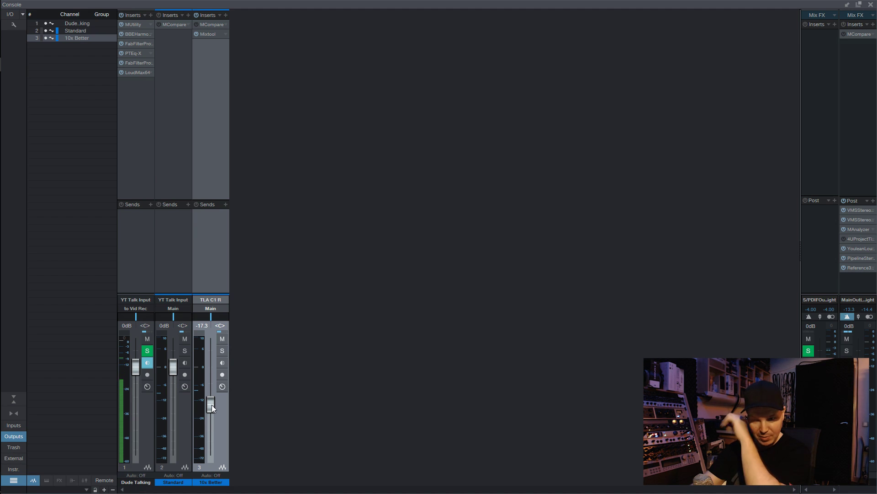
{"action": "left_click", "coordinate": [212, 407]}
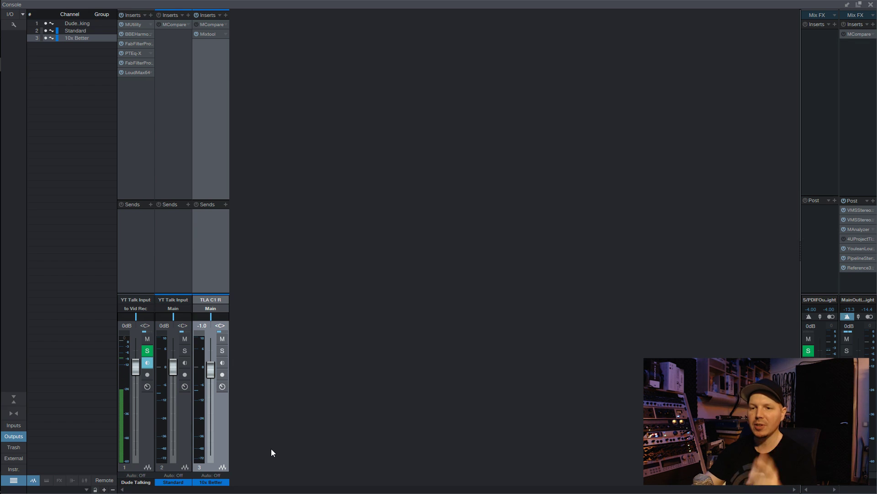
{"action": "double_click", "coordinate": [214, 375]}
{"action": "key", "text": "space"}
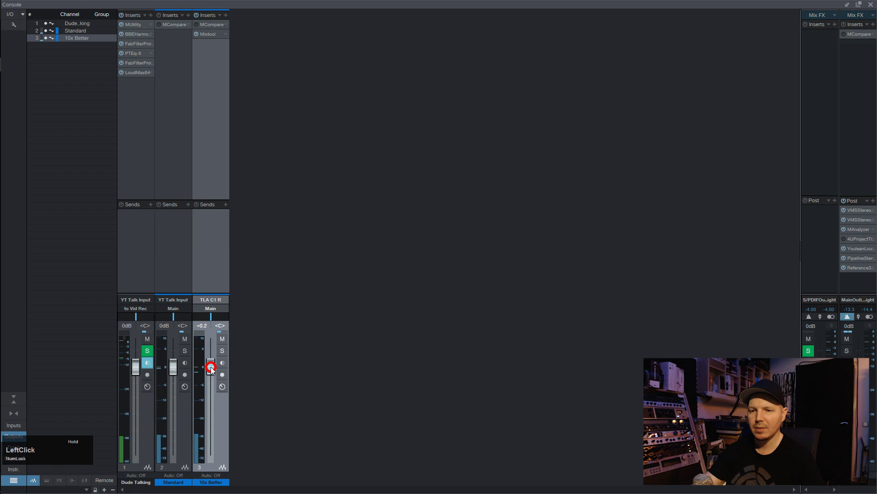
{"action": "key", "text": "space"}
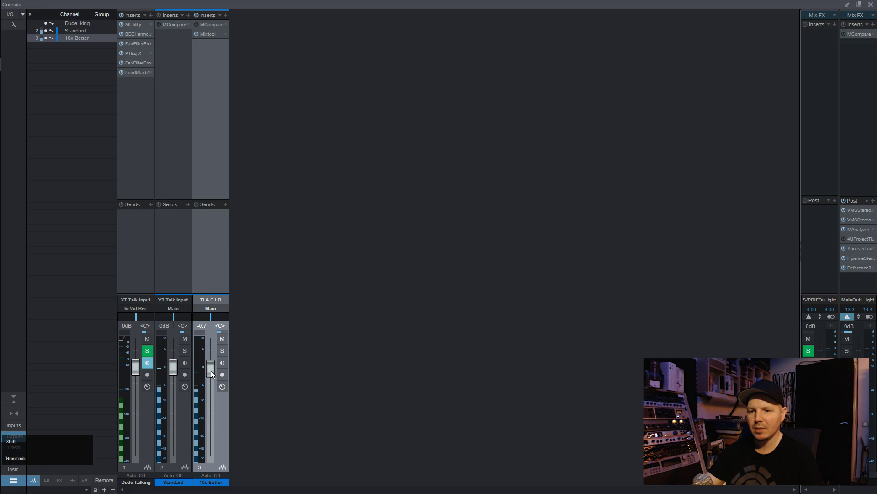
{"action": "left_click", "coordinate": [215, 375]}
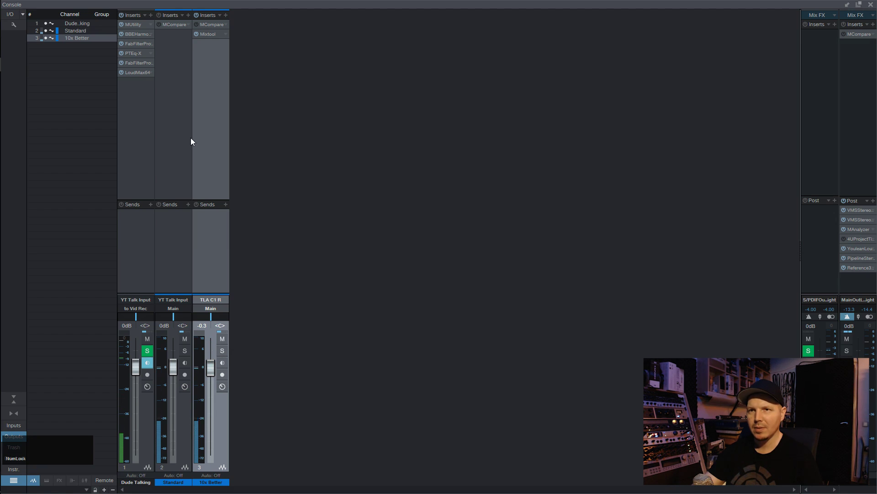
{"action": "key", "text": "space"}
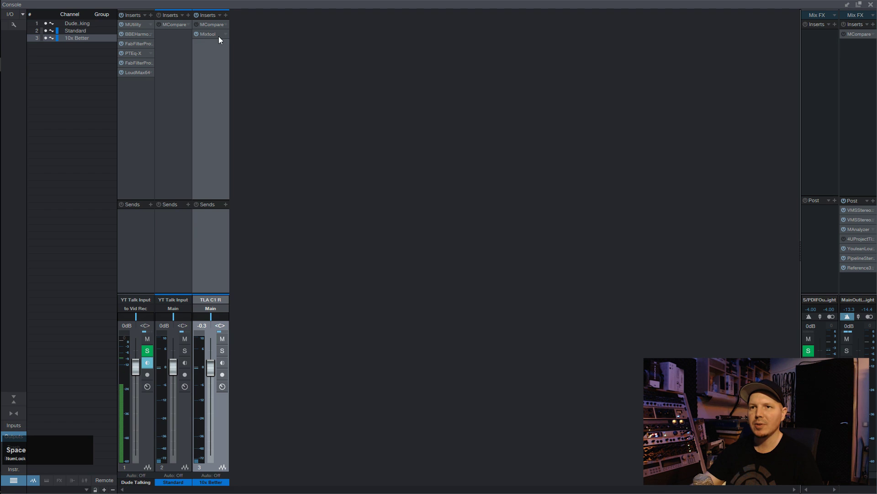
Bypass the Mixtool insert on the 10x Better channel.
{"action": "left_click", "coordinate": [230, 39]}
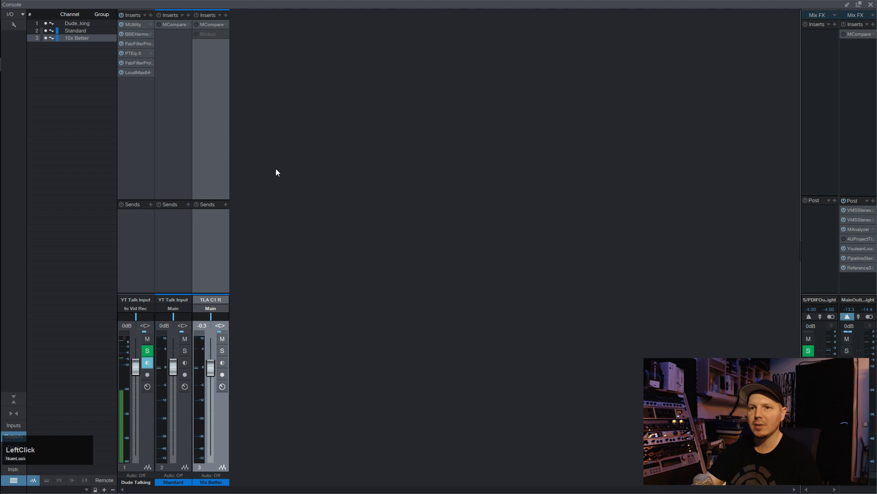
Back in the arrangement, select the Standard and 10x Better tracks and return to the console.
{"action": "key", "text": "F9"}
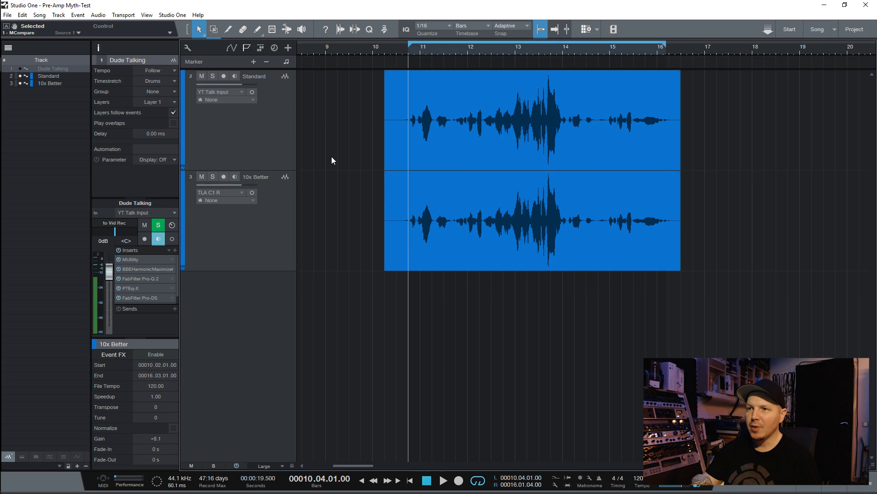
{"action": "left_click", "coordinate": [266, 141]}
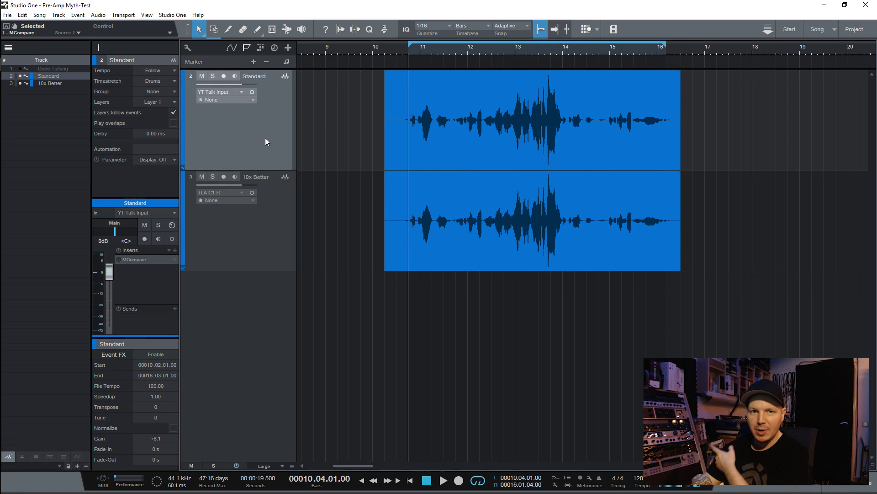
{"action": "left_click", "coordinate": [265, 235]}
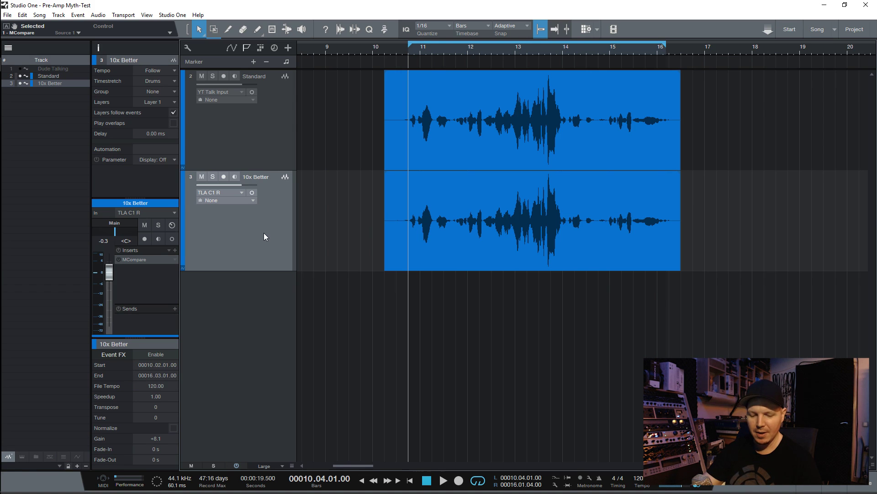
{"action": "left_click", "coordinate": [268, 237]}
{"action": "key", "text": "F3"}
Bring up the Main bus MCompare and A/B Source 1 against Source 2 during playback.
{"action": "left_click", "coordinate": [125, 28]}
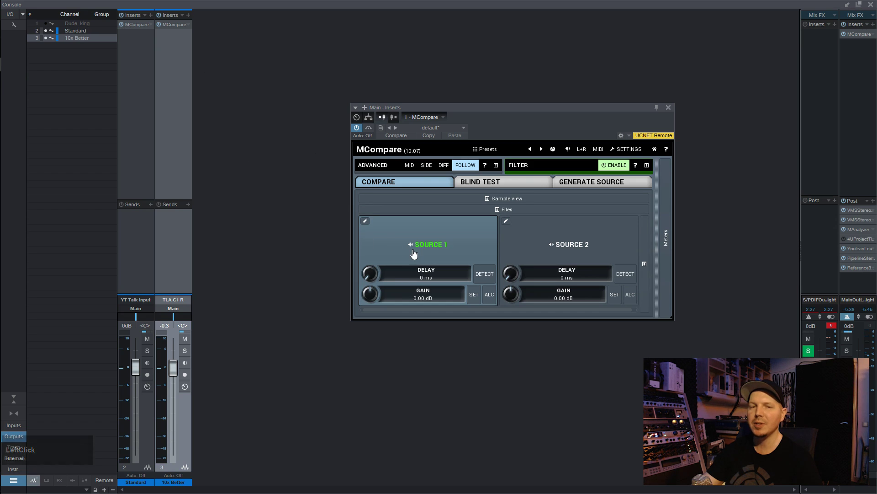
{"action": "left_click", "coordinate": [313, 179]}
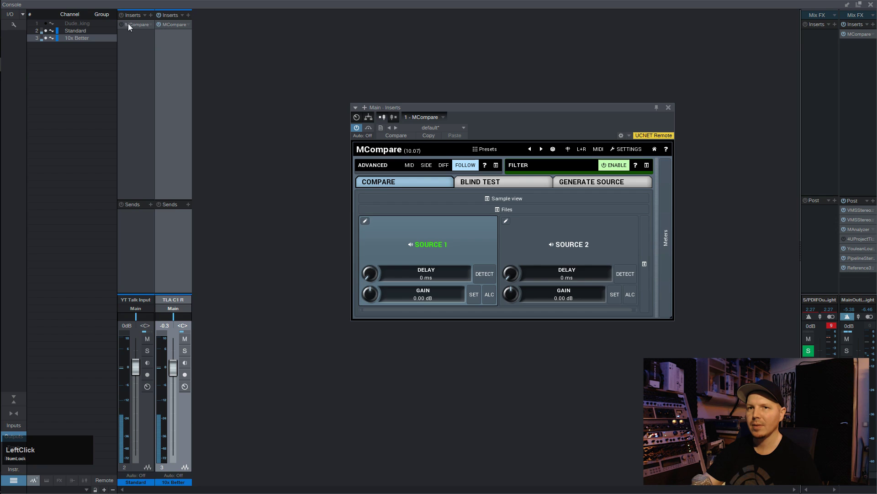
{"action": "key", "text": "space"}
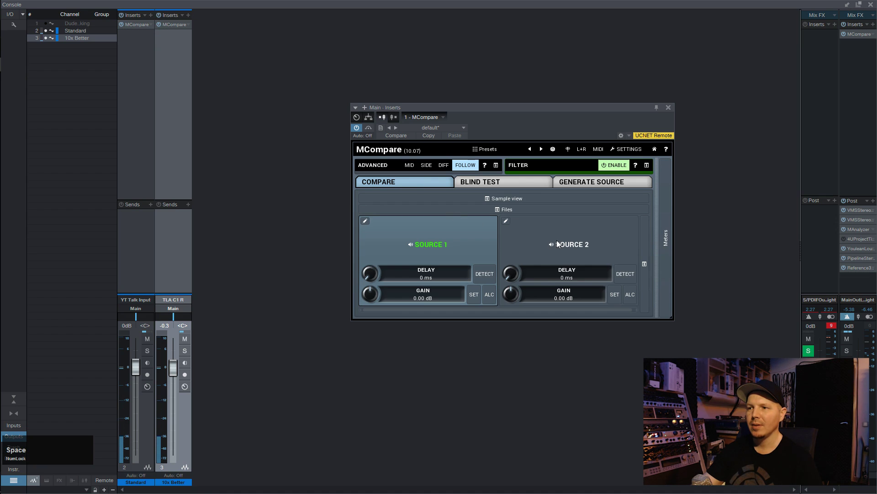
{"action": "left_click", "coordinate": [562, 242]}
{"action": "key", "text": "space"}
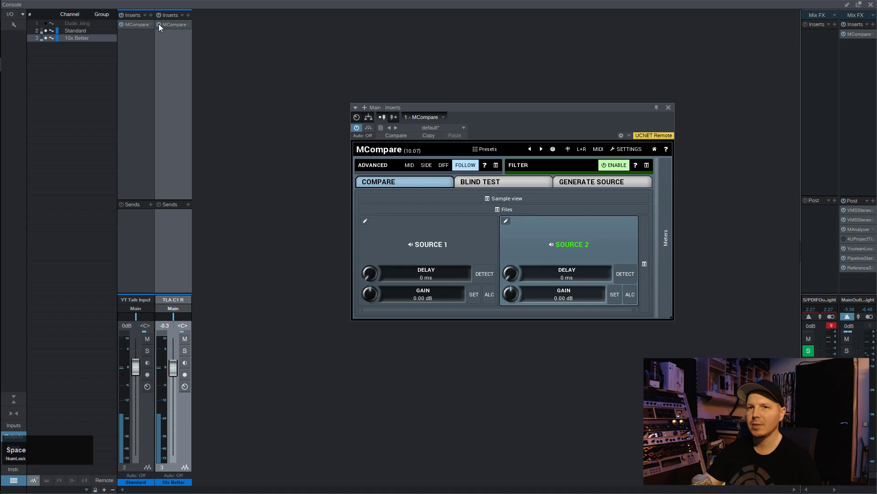
{"action": "left_click", "coordinate": [163, 29]}
{"action": "key", "text": "space"}
{"action": "left_click", "coordinate": [422, 232]}
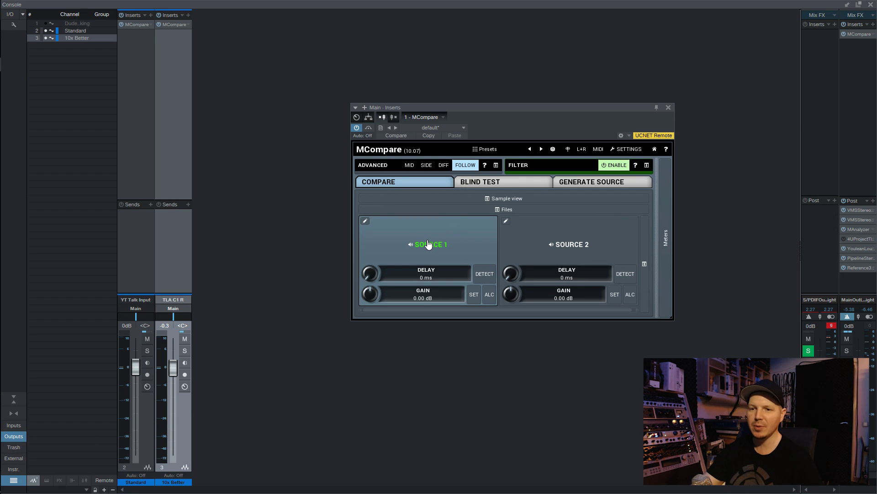
Keep alternating between Source 2 and Source 1 while playing to compare the two takes.
{"action": "left_click", "coordinate": [562, 253]}
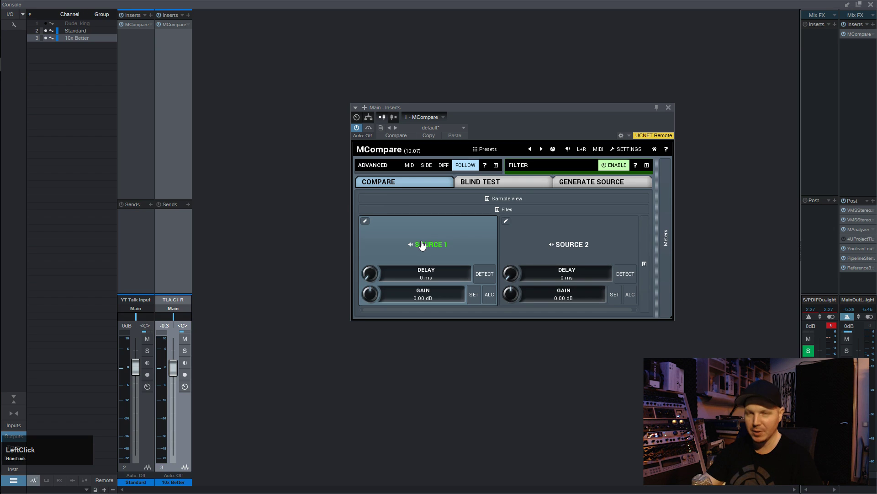
{"action": "left_click", "coordinate": [423, 243]}
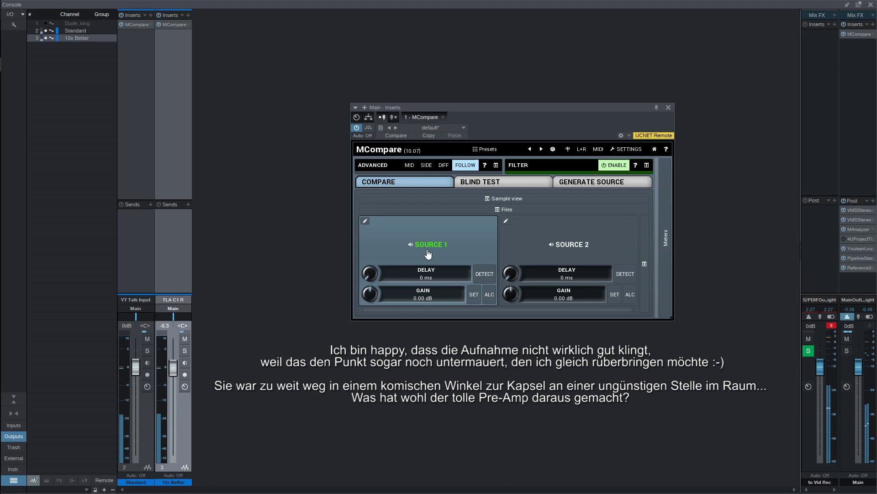
{"action": "key", "text": "space"}
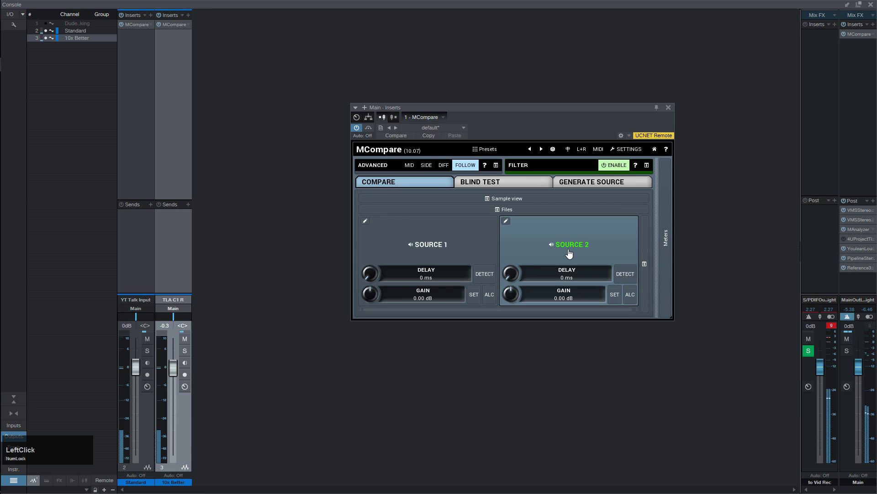
{"action": "left_click", "coordinate": [570, 252]}
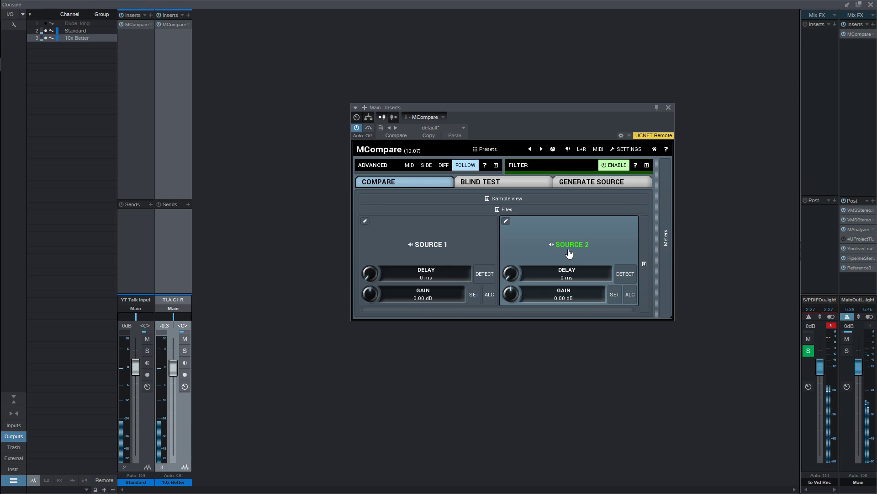
{"action": "key", "text": "space"}
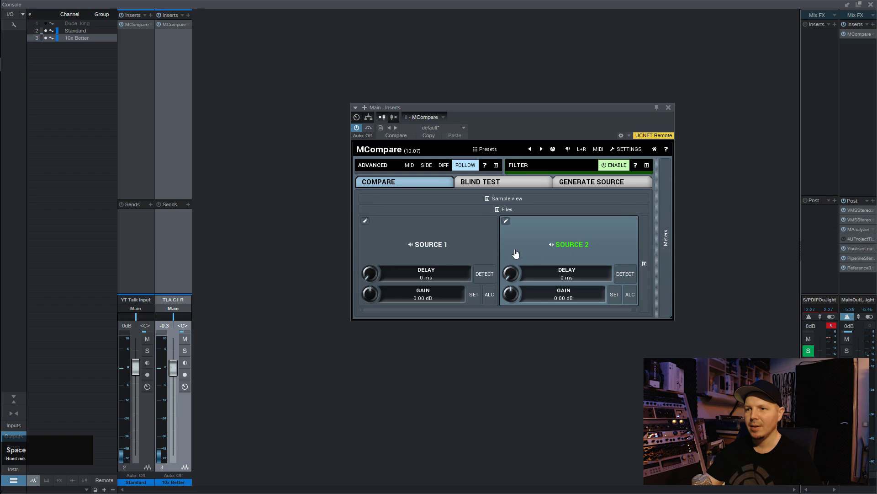
{"action": "left_click", "coordinate": [458, 245]}
Return to the arrangement, move the plugin aside and set the loop range to bars 13–14.
{"action": "key", "text": "F3"}
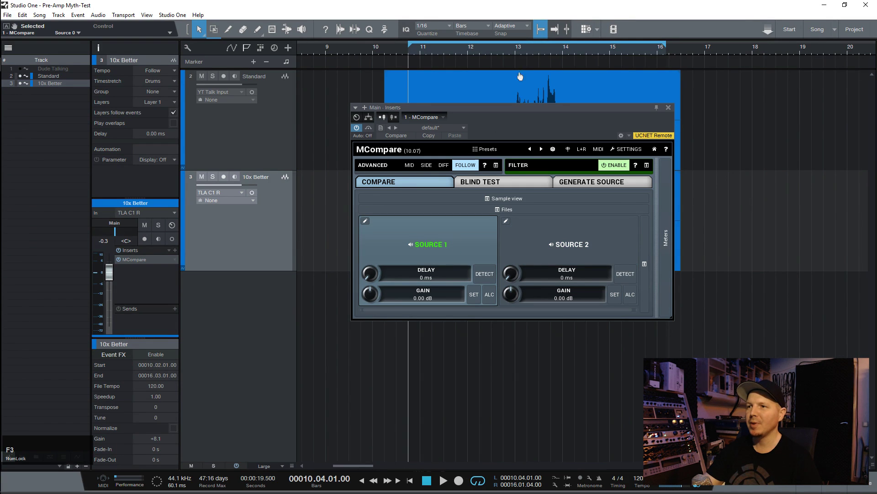
{"action": "left_click", "coordinate": [507, 112]}
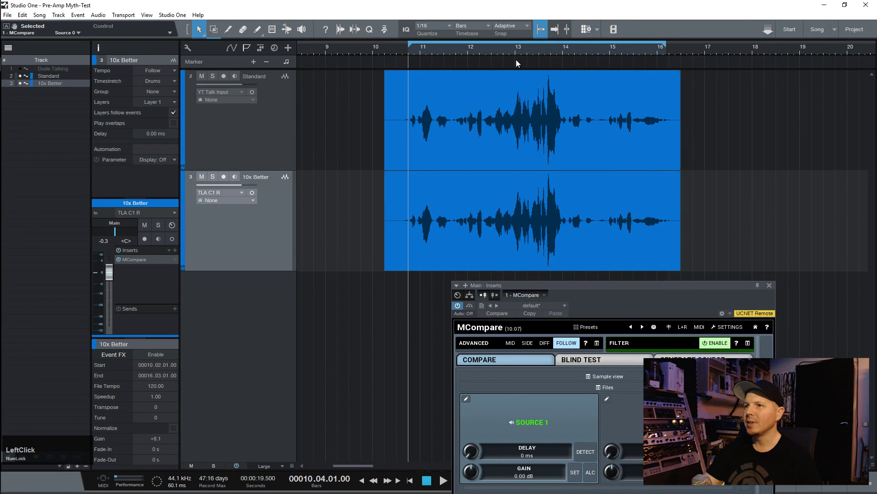
{"action": "left_click", "coordinate": [516, 55]}
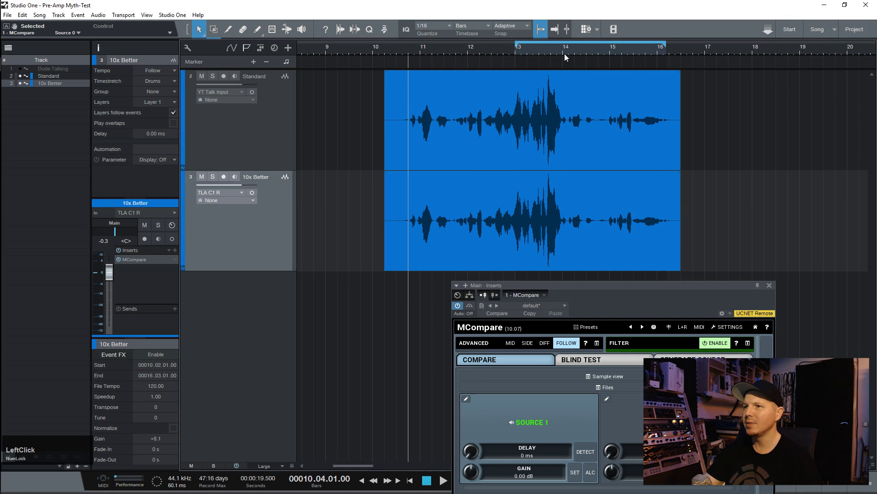
{"action": "left_click", "coordinate": [563, 55]}
Play the looped bar while switching MCompare sources back and forth, then stop playback.
{"action": "key", "text": "space"}
{"action": "left_click", "coordinate": [586, 285]}
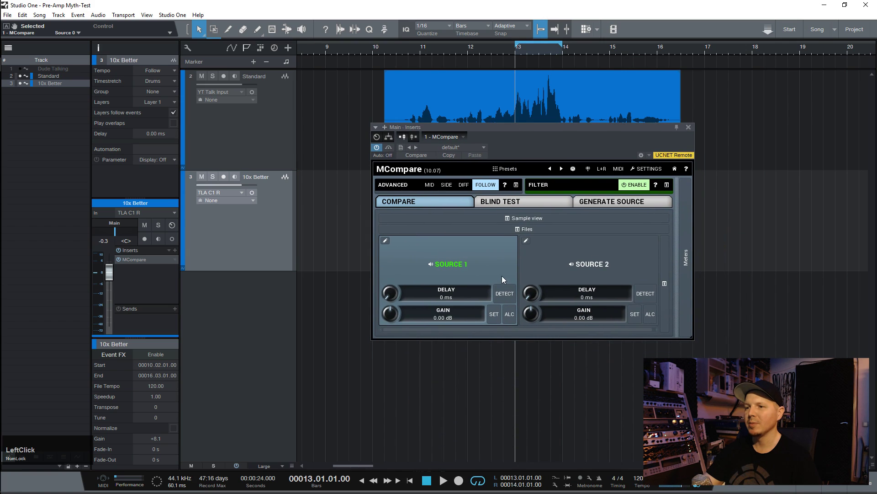
{"action": "key", "text": "space"}
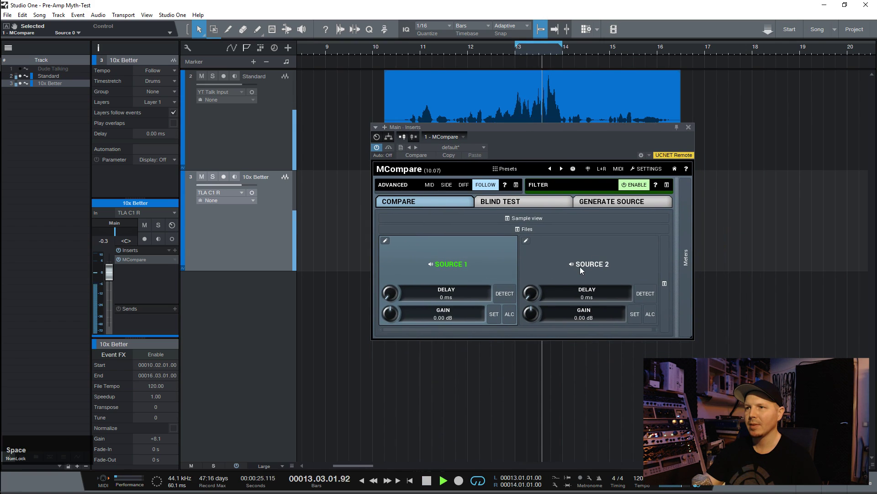
{"action": "left_click", "coordinate": [584, 270]}
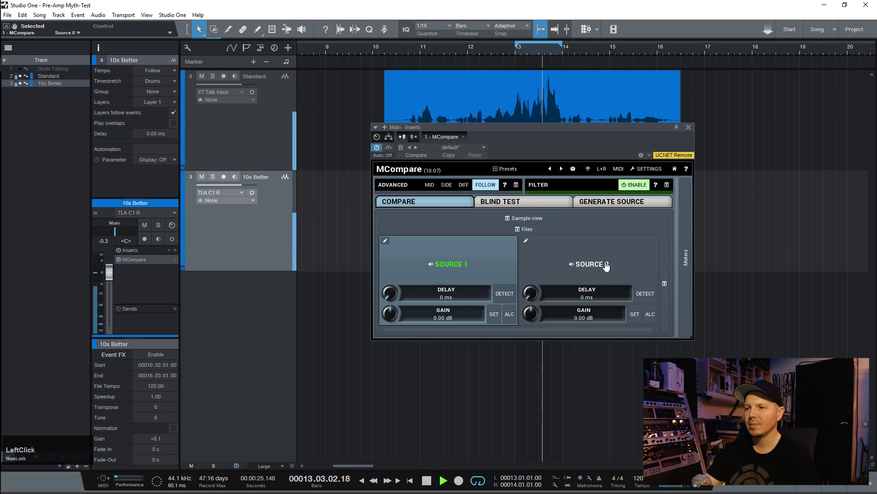
{"action": "key", "text": "space"}
{"action": "left_click", "coordinate": [449, 267]}
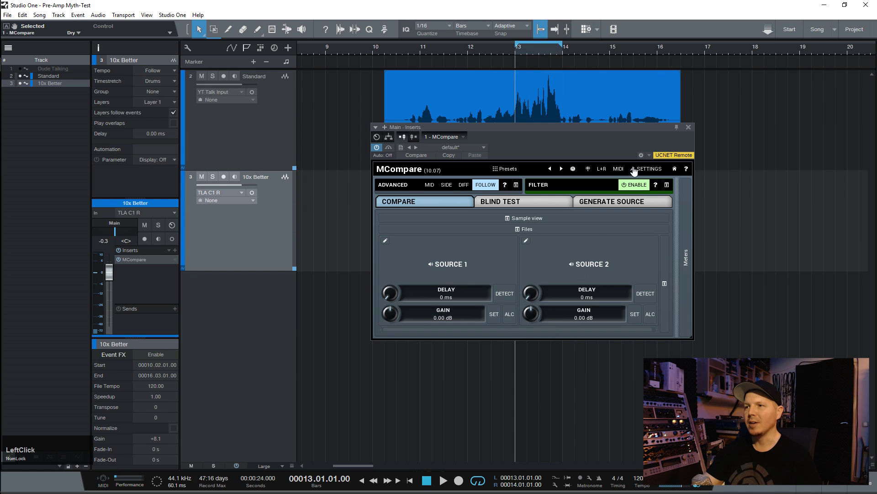